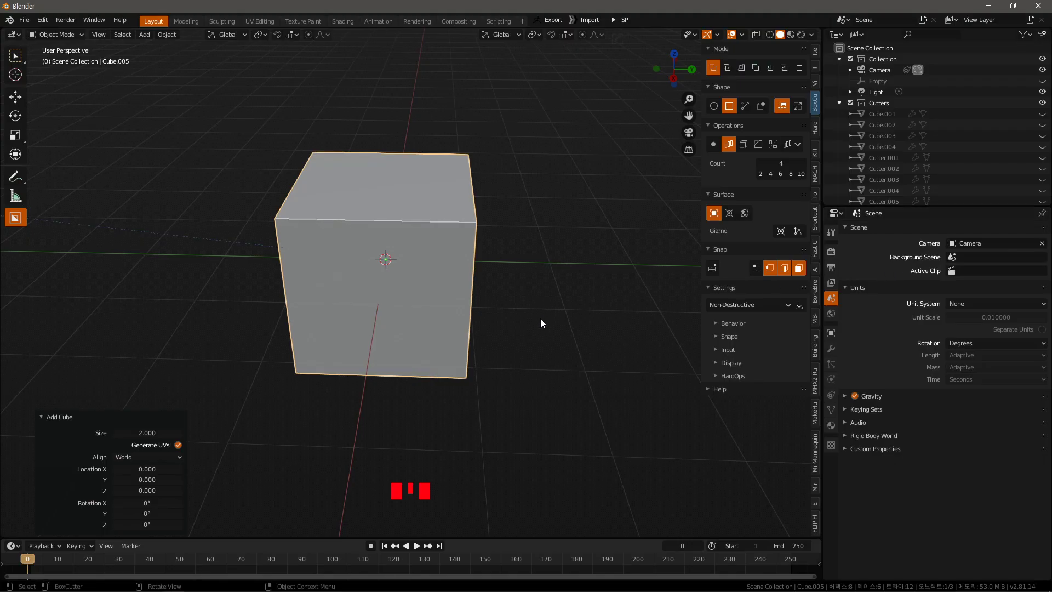
- Draw a row of rectangular BoxCutter cuts on the front face and cancel it
drag(546, 326, 304, 250)
click(303, 250)
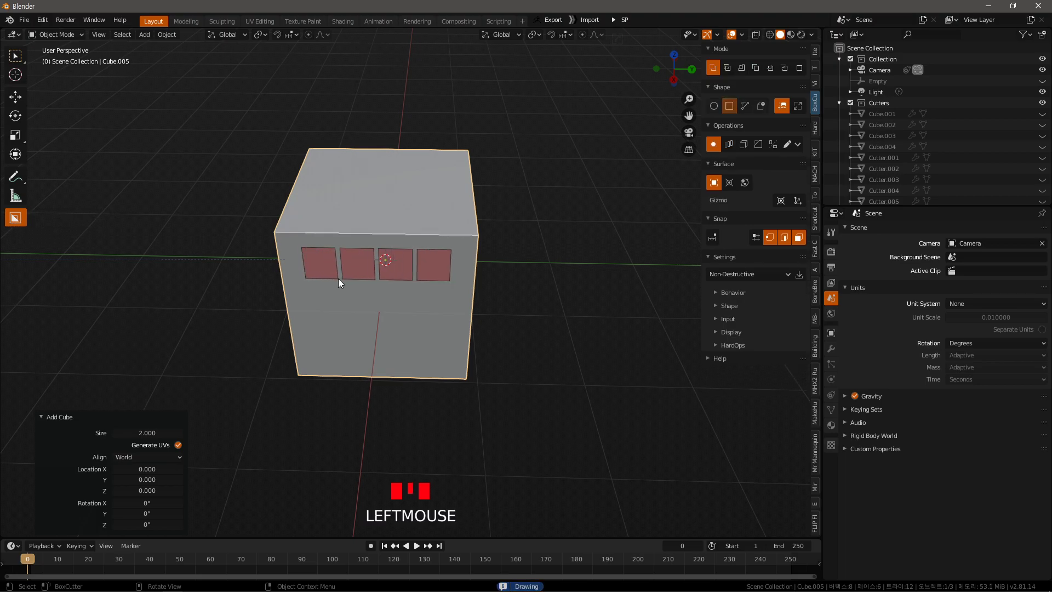
drag(407, 315, 426, 307)
- Bring up the BoxCutter shape pie menu to choose the Circle cutter
key(d)
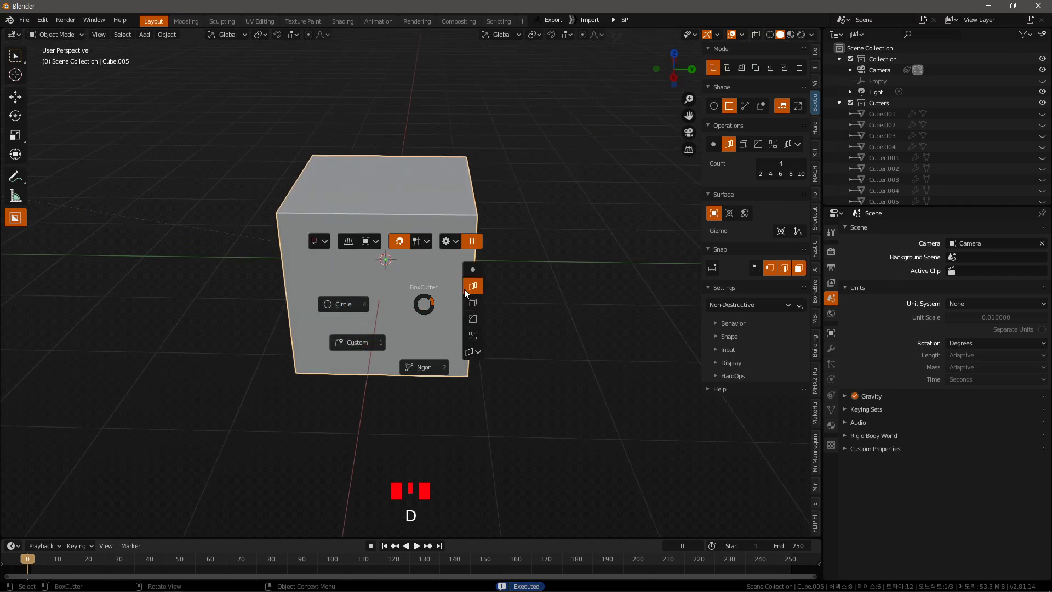
key(d)
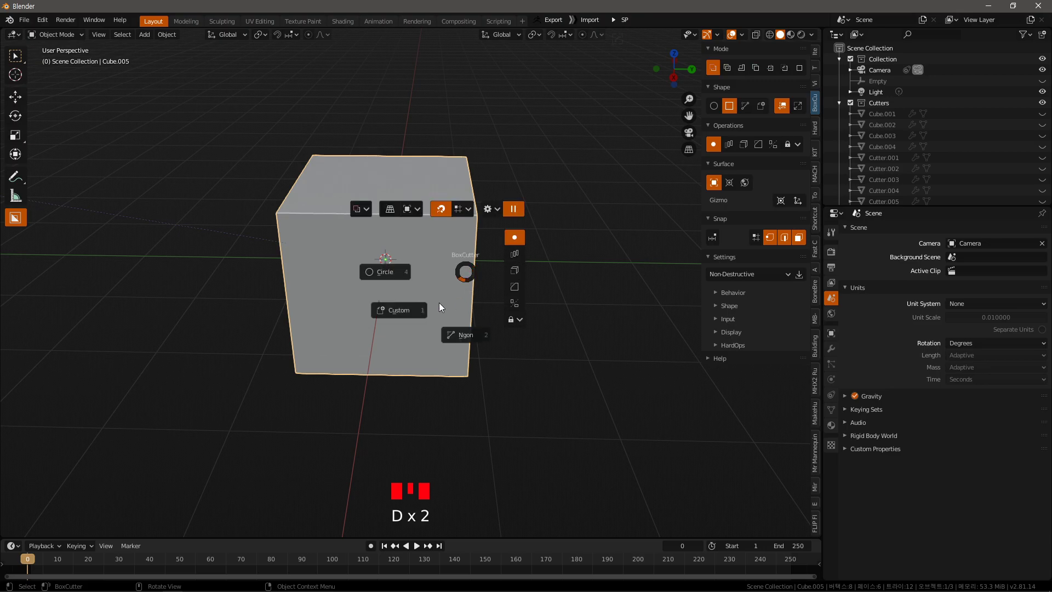
- Cut four large and three smaller round holes into the cube's front face
click(306, 251)
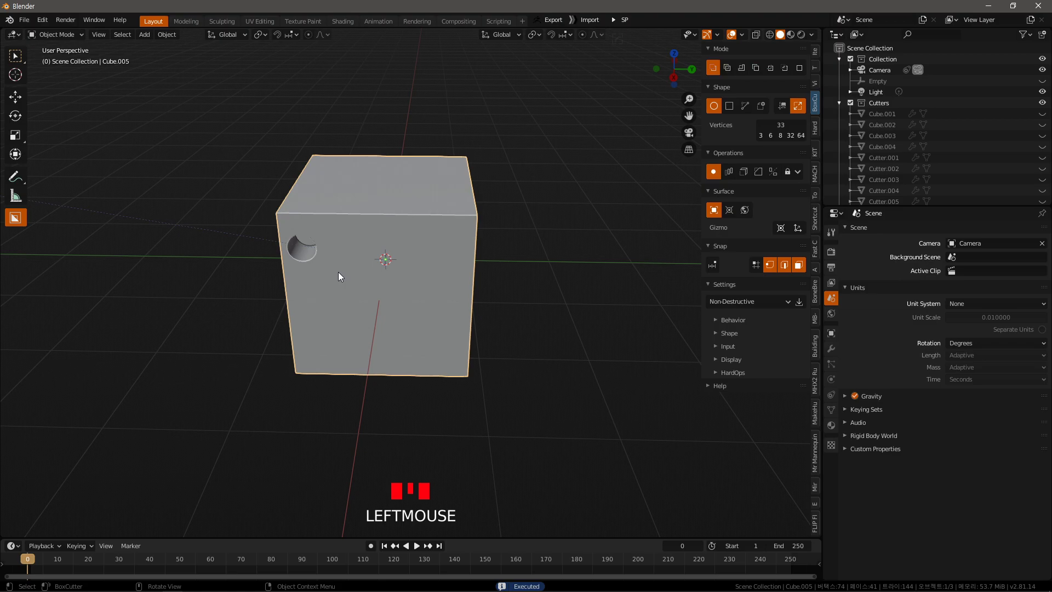
drag(349, 253, 328, 328)
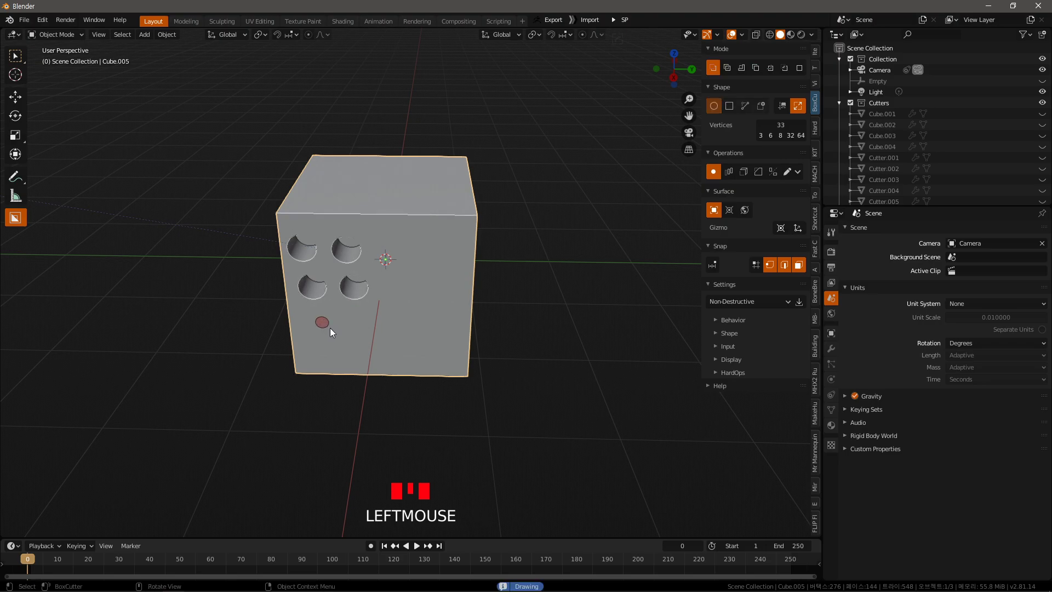
drag(354, 331, 350, 299)
scroll(up, 3)
drag(358, 318, 299, 312)
drag(299, 312, 382, 363)
drag(382, 363, 395, 343)
- Switch to the box cutter and cut a small rectangular slot near the top right
key(Tab)
key(Tab)
key(d)
click(395, 268)
drag(444, 320, 406, 288)
click(406, 288)
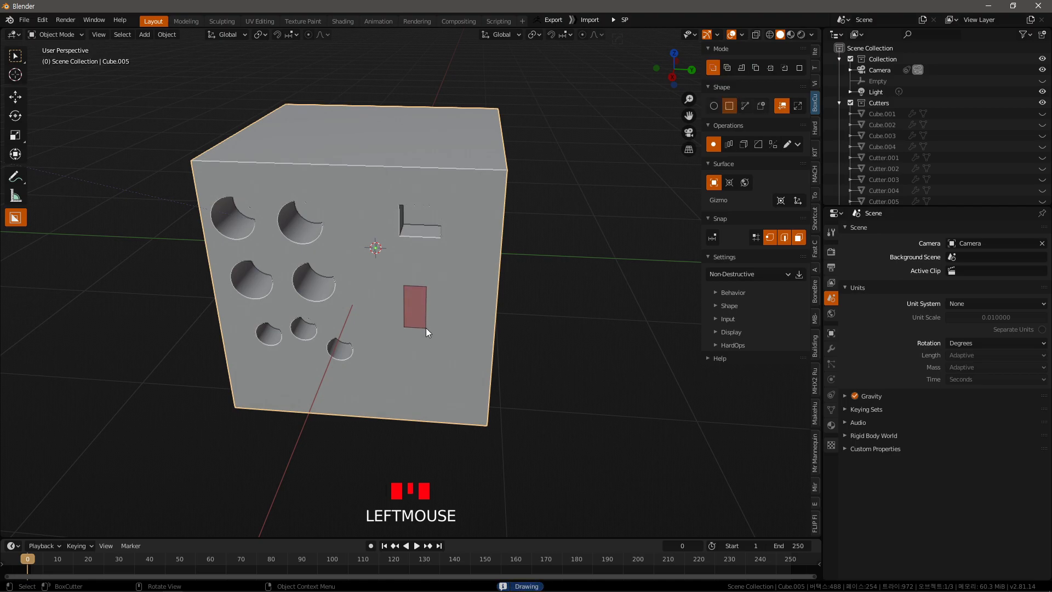
- Orbit to a blank side and cut rectangular notches into the cube's top edge
drag(463, 323, 334, 205)
click(334, 205)
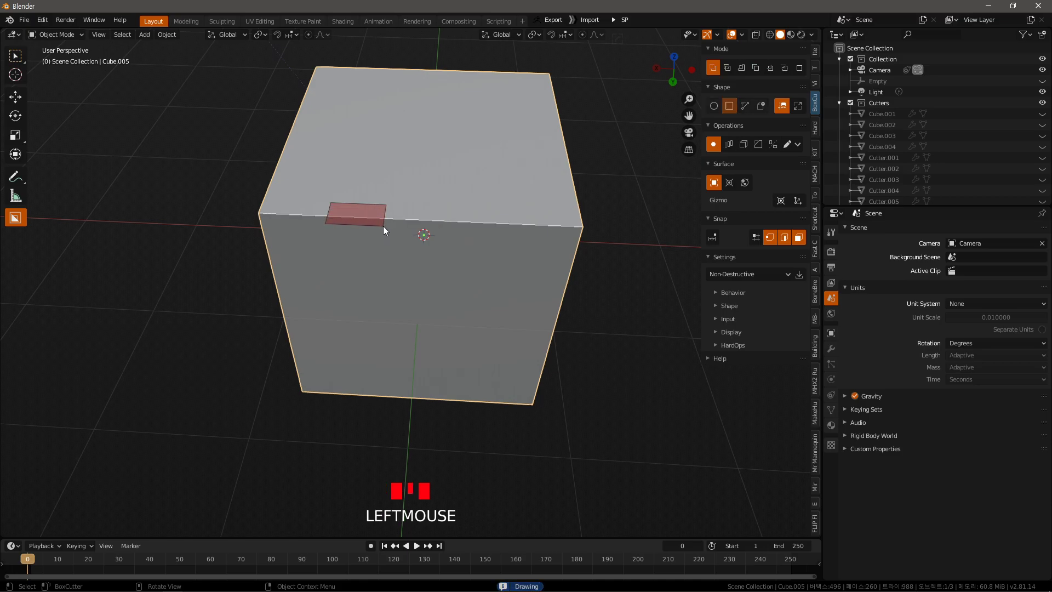
drag(405, 245, 352, 256)
scroll(up, 3)
drag(392, 303, 366, 201)
click(366, 201)
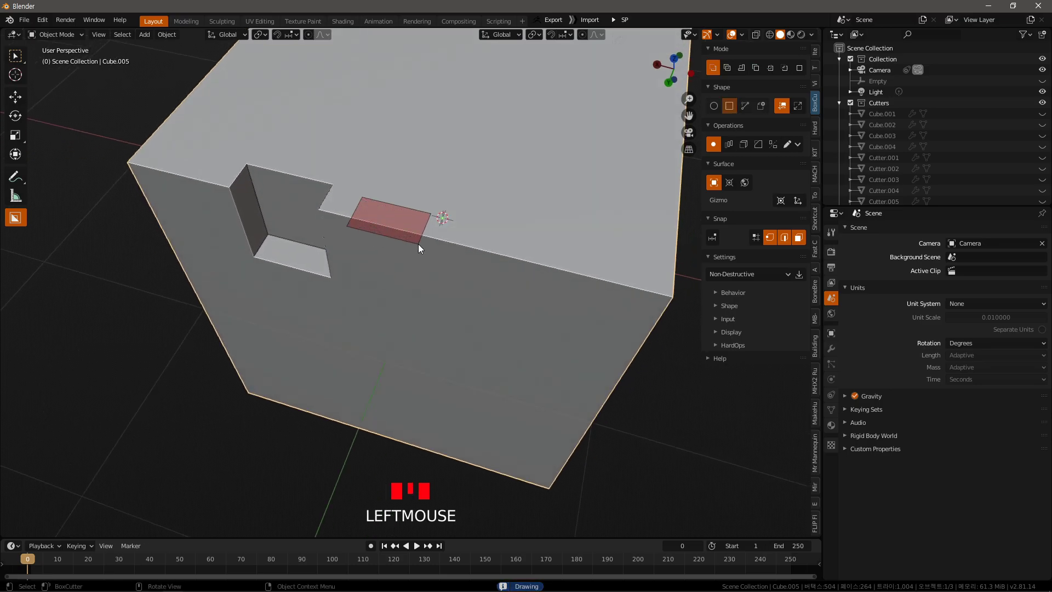
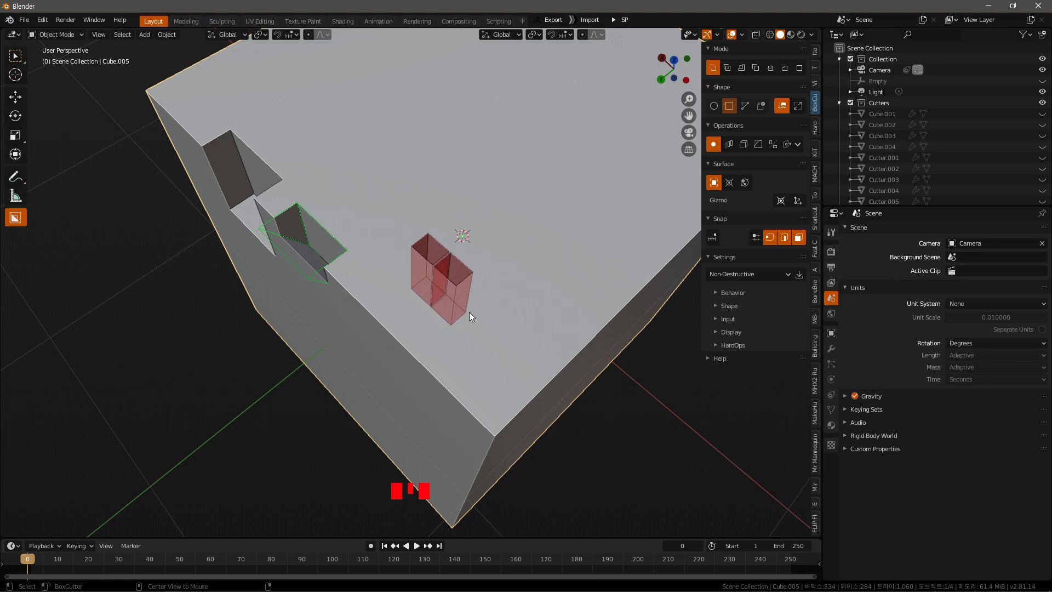
- Cut a row of four slanted slots into the top face
drag(483, 339, 434, 321)
drag(434, 321, 436, 357)
drag(435, 357, 387, 288)
drag(387, 288, 438, 338)
drag(438, 337, 366, 238)
drag(366, 238, 405, 283)
drag(406, 283, 406, 283)
- Draw a larger top cut, tilt it into a sloped recess and bevel the next cutter's edges
drag(406, 283, 441, 297)
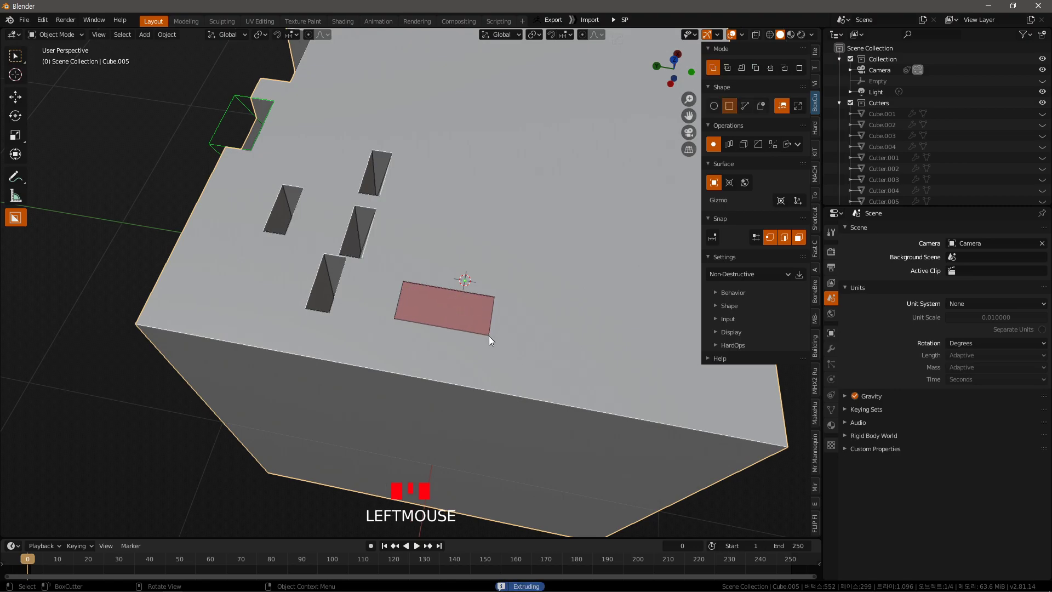
scroll(up, 3)
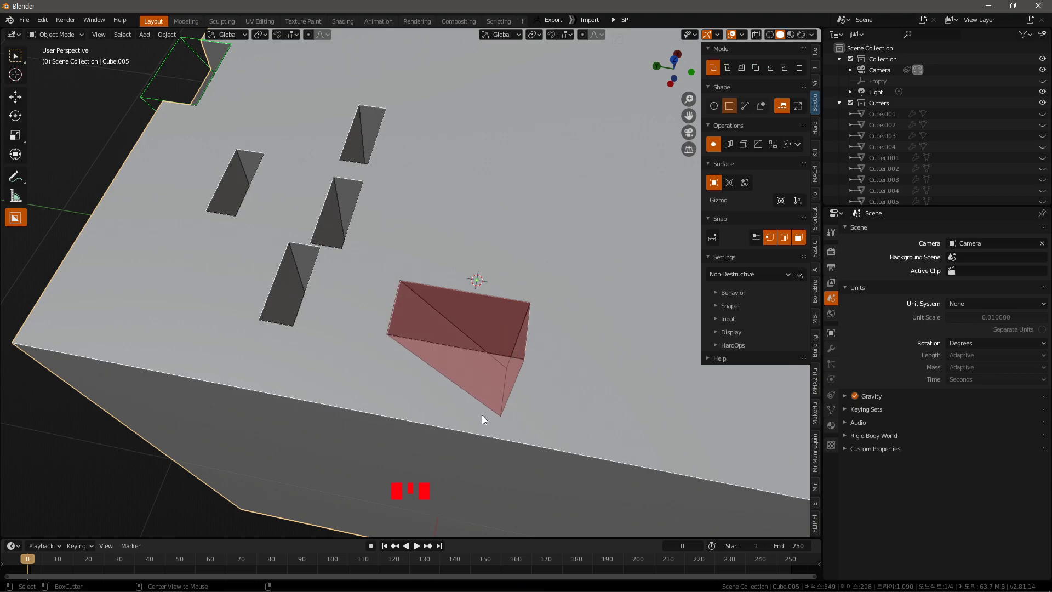
drag(521, 389, 324, 296)
drag(324, 296, 361, 293)
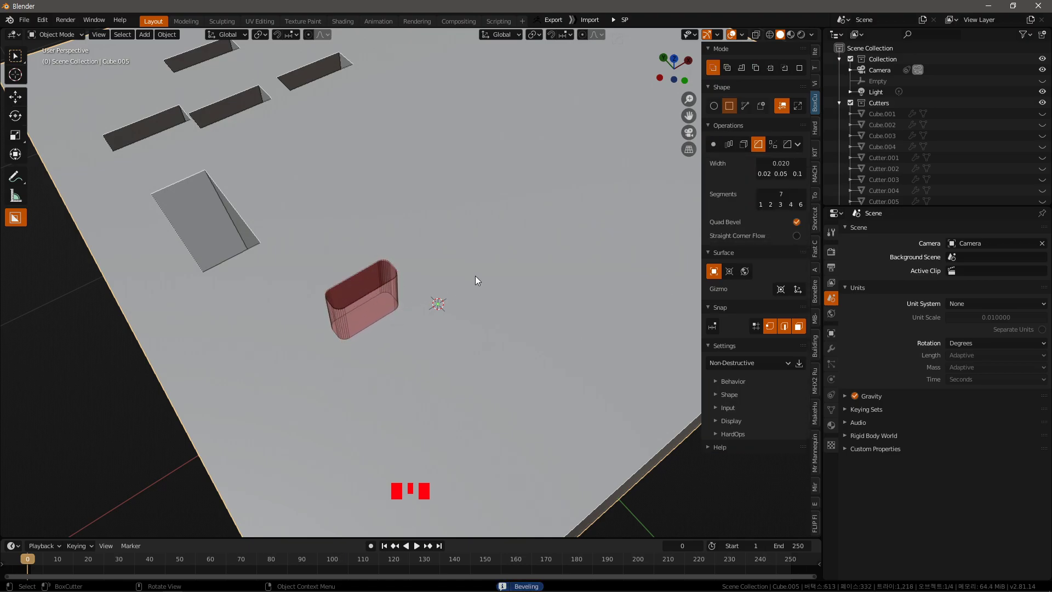
- Cut a rounded slot into the top and widen the corner bevel on the next cutter
drag(451, 350, 346, 264)
drag(334, 286, 416, 261)
click(415, 260)
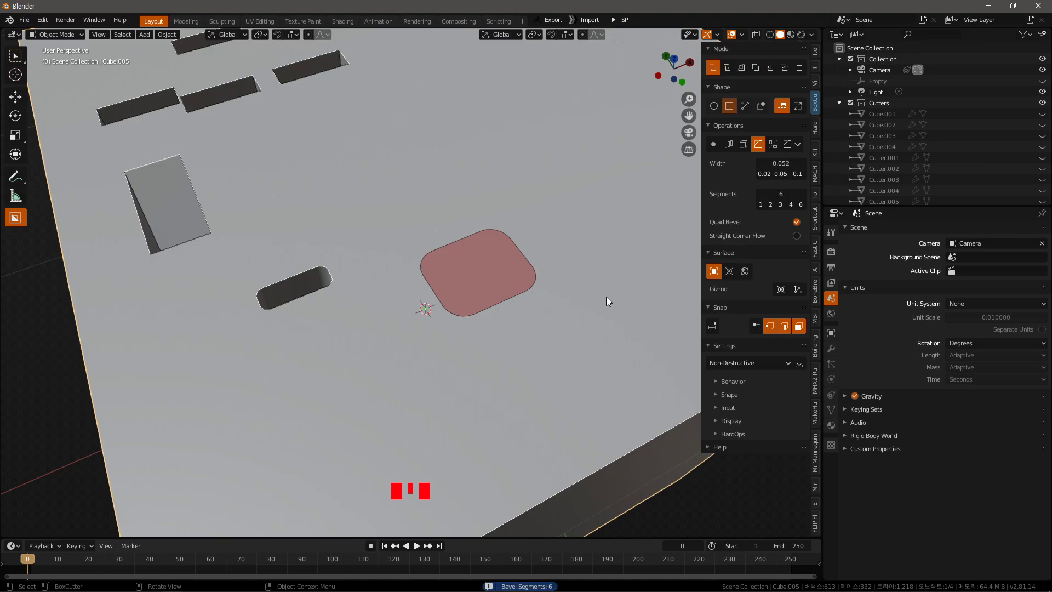
drag(565, 332, 527, 357)
scroll(down, 3)
- Cut two rounded square holes, then draw a box cut arrayed into a row of three
drag(519, 356, 486, 287)
drag(486, 287, 493, 319)
drag(493, 318, 433, 240)
drag(432, 240, 487, 253)
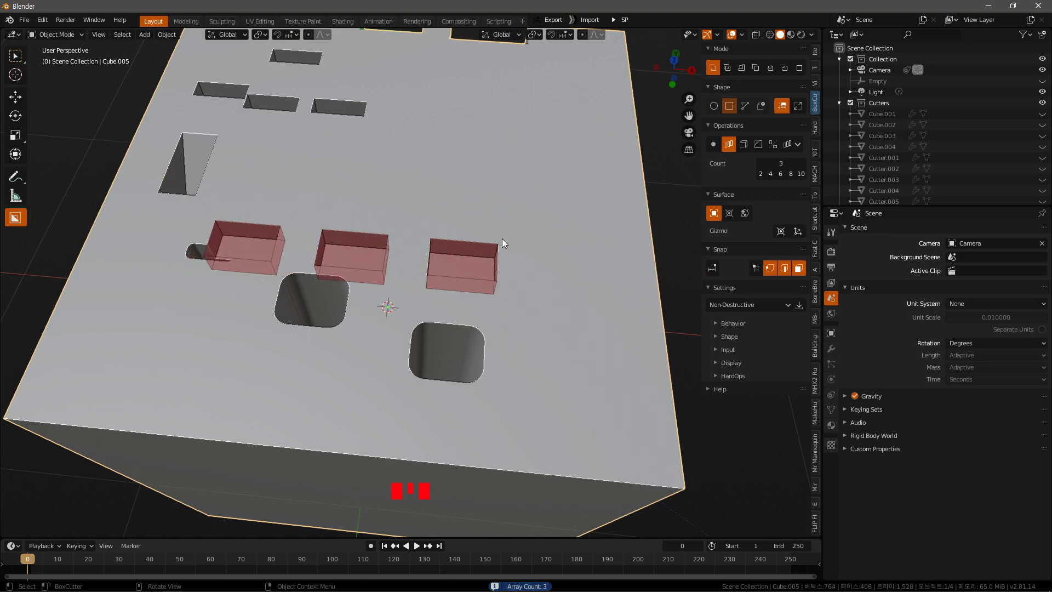
- Position and confirm the row of three rectangular recesses on the top face
drag(533, 246, 301, 302)
click(301, 302)
click(217, 302)
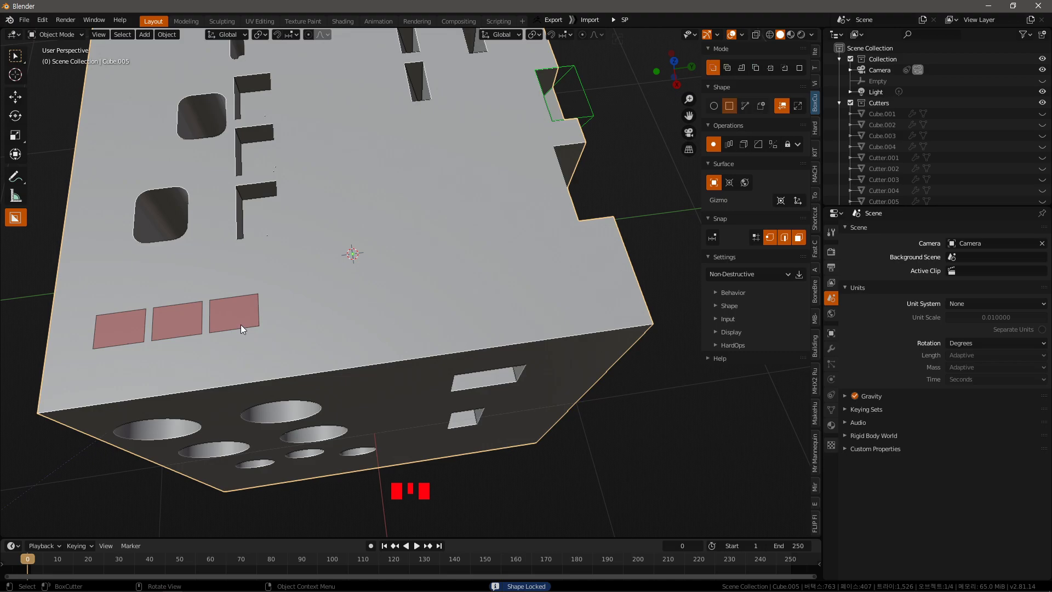
drag(295, 337, 318, 264)
- Cut a row of three small square holes and orbit to review the carved block
click(319, 264)
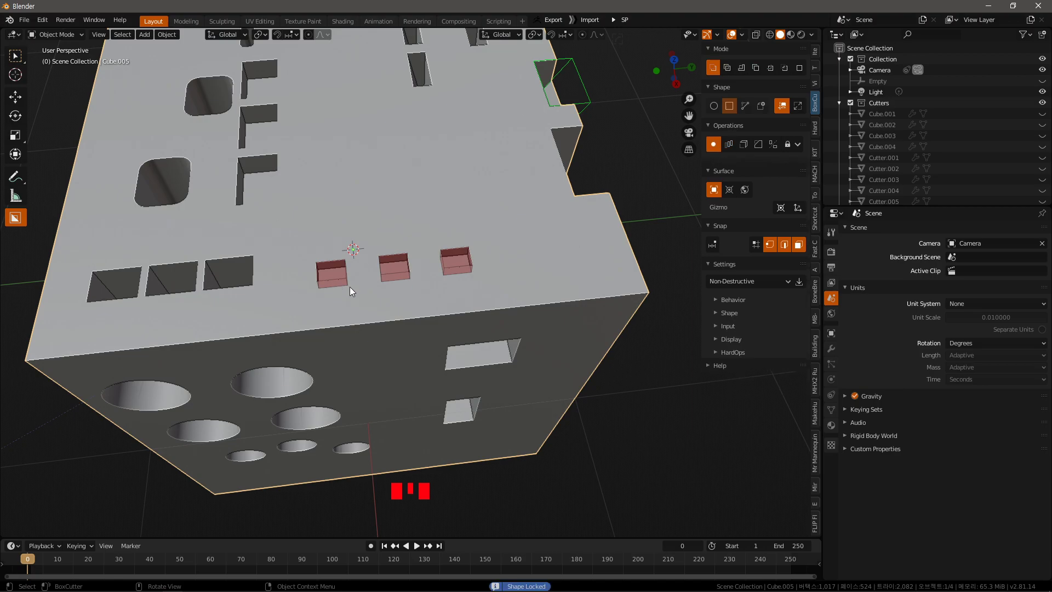
drag(463, 303, 466, 355)
scroll(down, 3)
drag(466, 355, 369, 244)
click(369, 244)
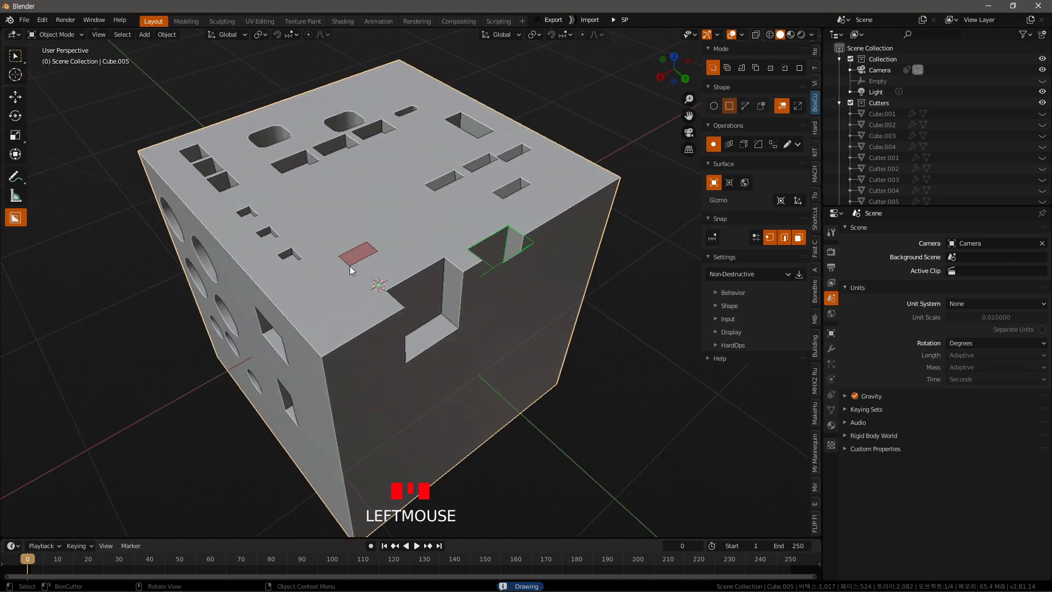
- Cut a notch into the block's left vertical corner edge
drag(372, 306, 364, 345)
click(365, 345)
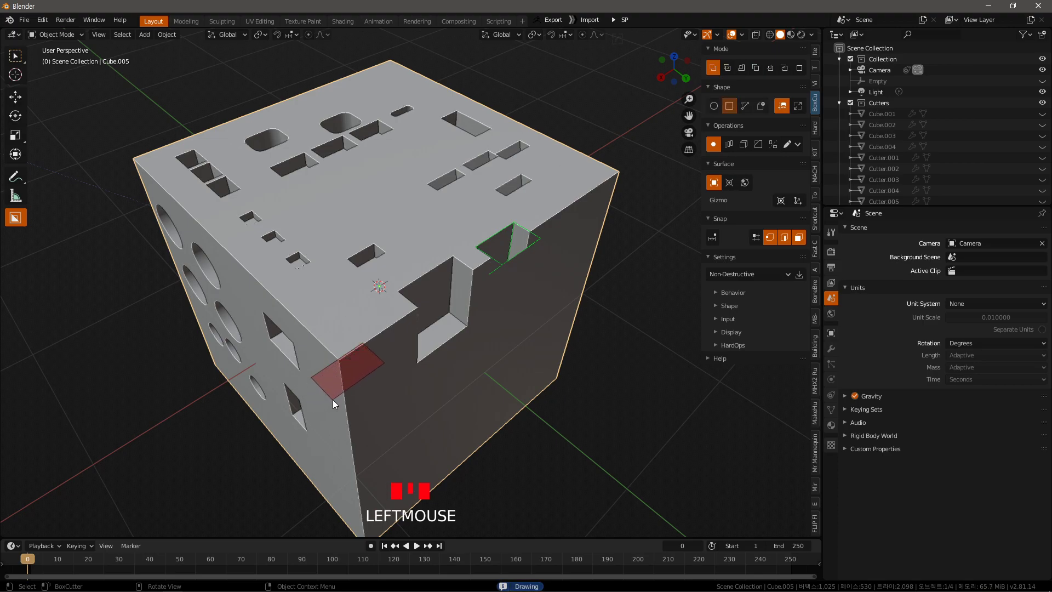
drag(398, 384, 408, 261)
click(408, 262)
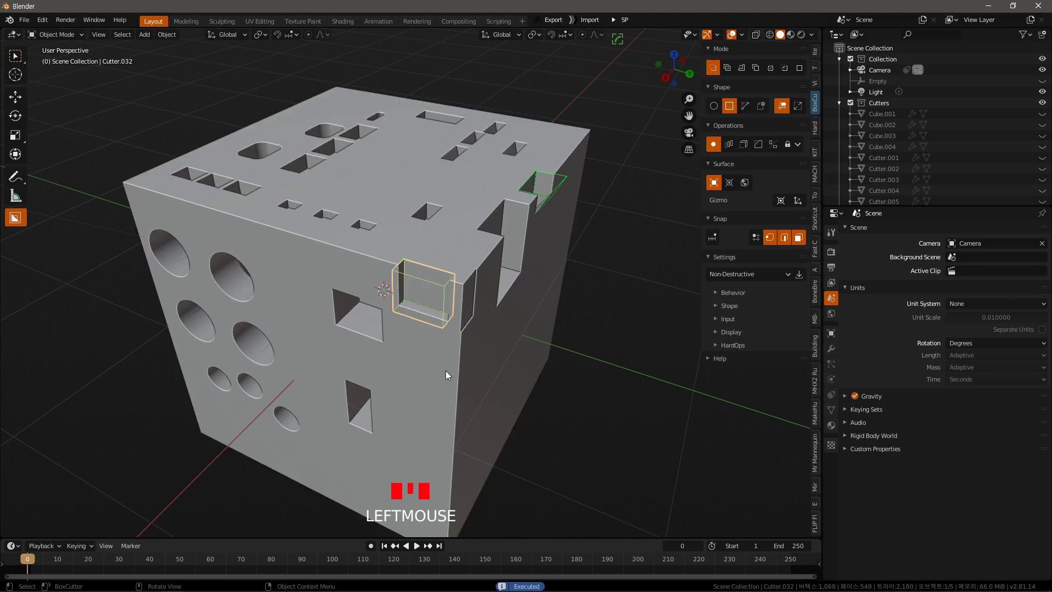
- Orbit to the front face and cancel an unwanted rectangle cut there
drag(428, 376, 356, 333)
drag(356, 333, 379, 348)
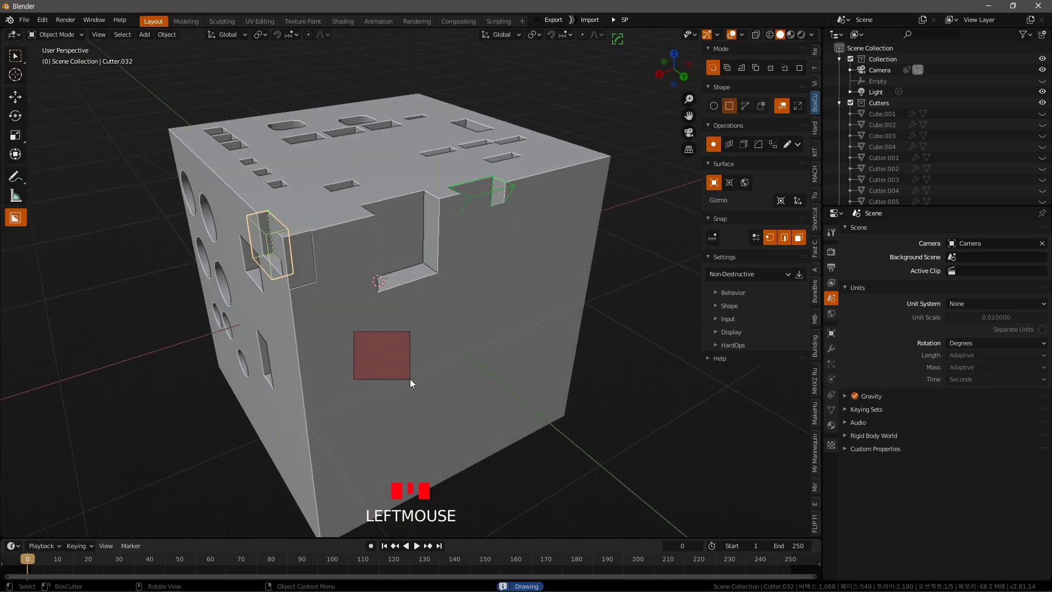
key(Escape)
drag(375, 353, 328, 343)
click(328, 343)
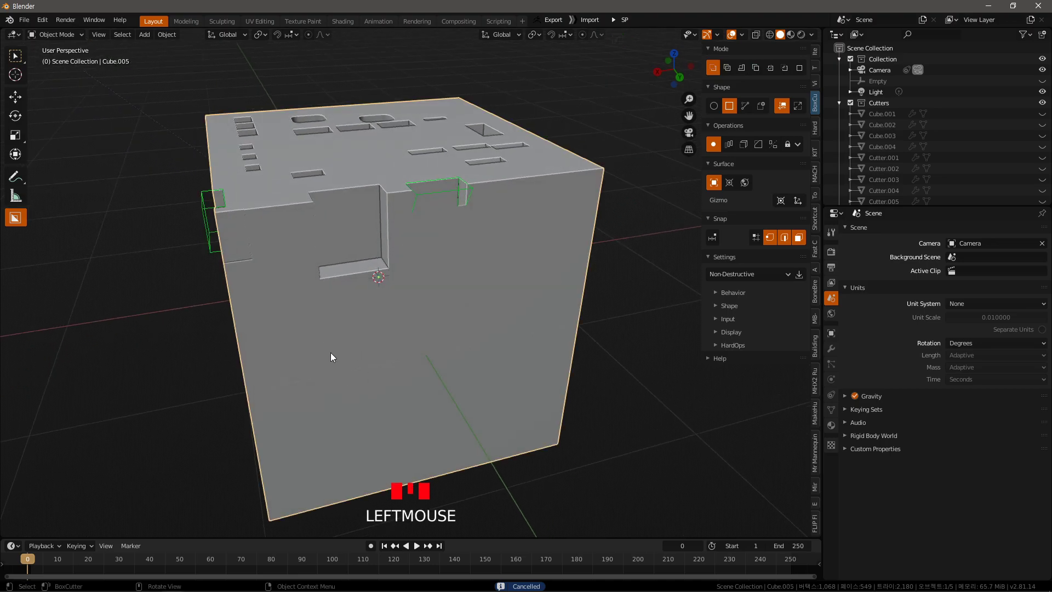
- Sink a rectangular pocket into the lower front face
drag(312, 349, 342, 359)
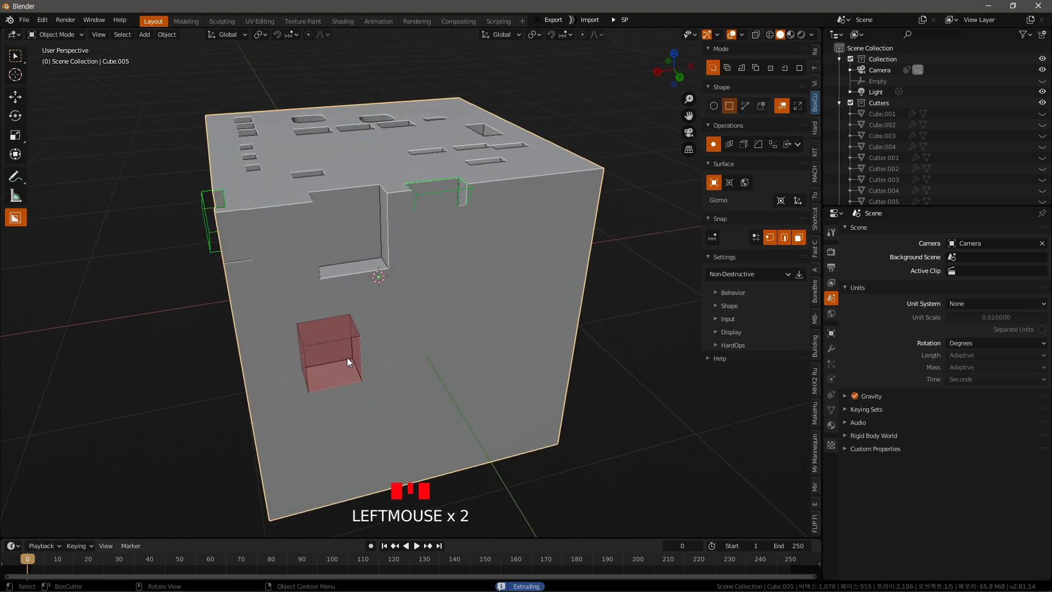
drag(422, 365, 410, 341)
key(Tab)
key(Tab)
drag(444, 339, 475, 335)
key(d)
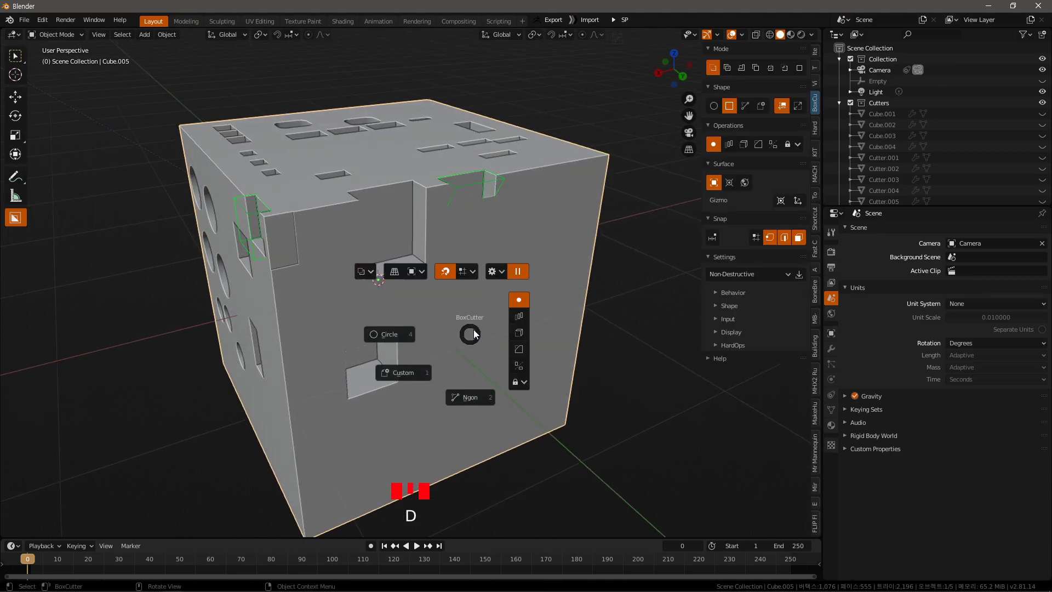
- Cut a small square hole in the middle of the front face
drag(452, 312, 481, 330)
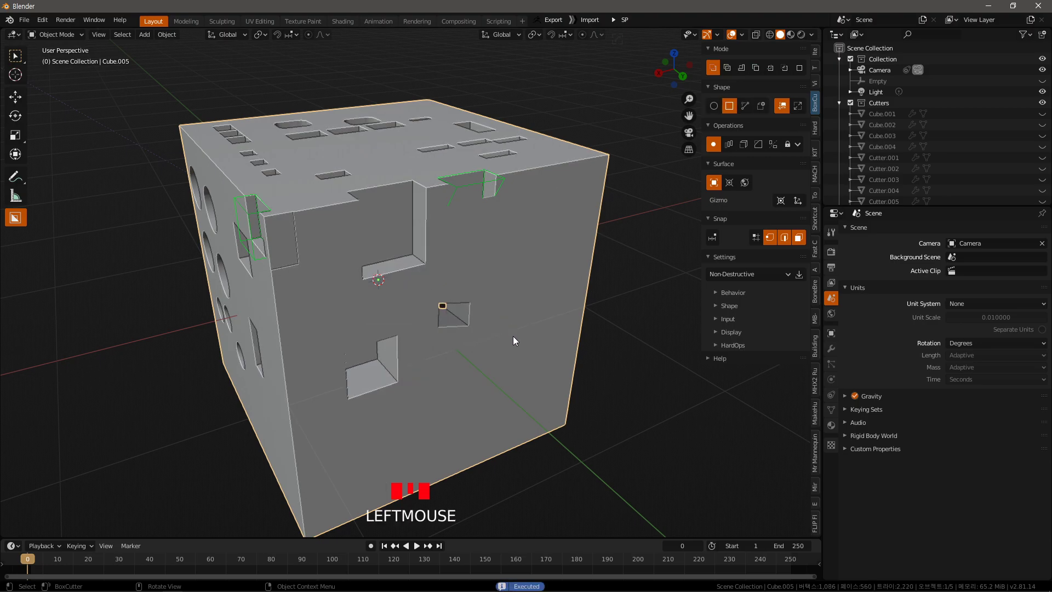
drag(499, 347, 489, 335)
key(d)
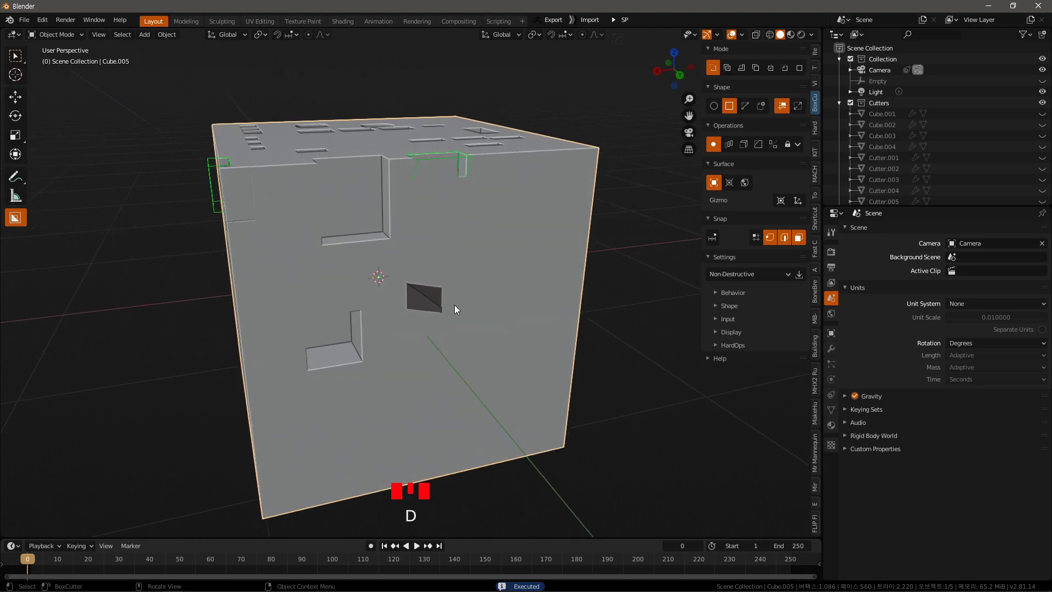
drag(467, 329, 435, 303)
- Cut a second square hole beside it and outline a wide cut across the block's bottom
drag(435, 303, 462, 325)
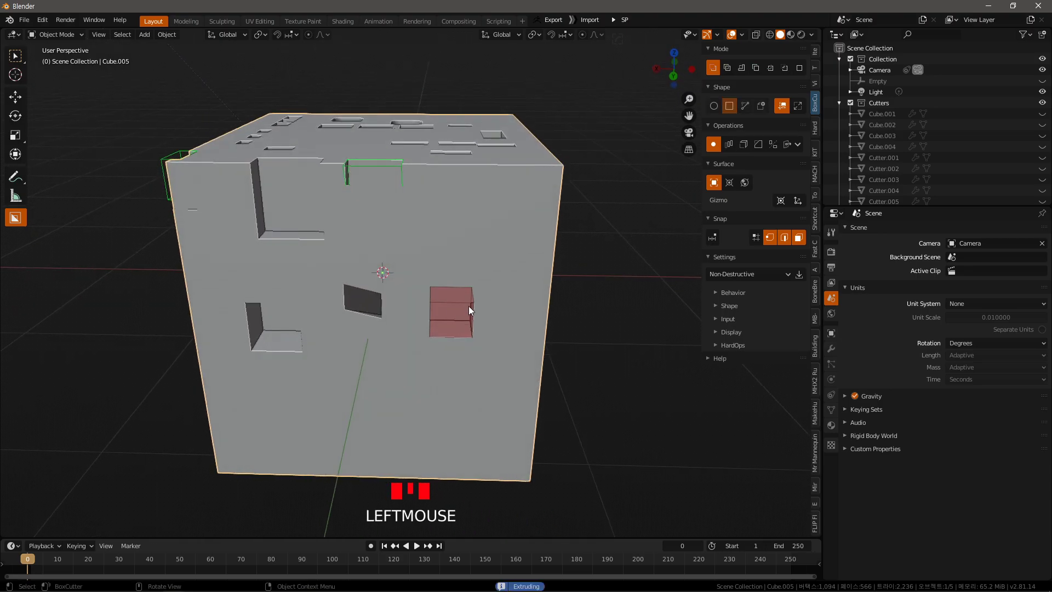
drag(468, 352, 432, 352)
click(431, 353)
drag(503, 385, 167, 407)
drag(167, 406, 227, 411)
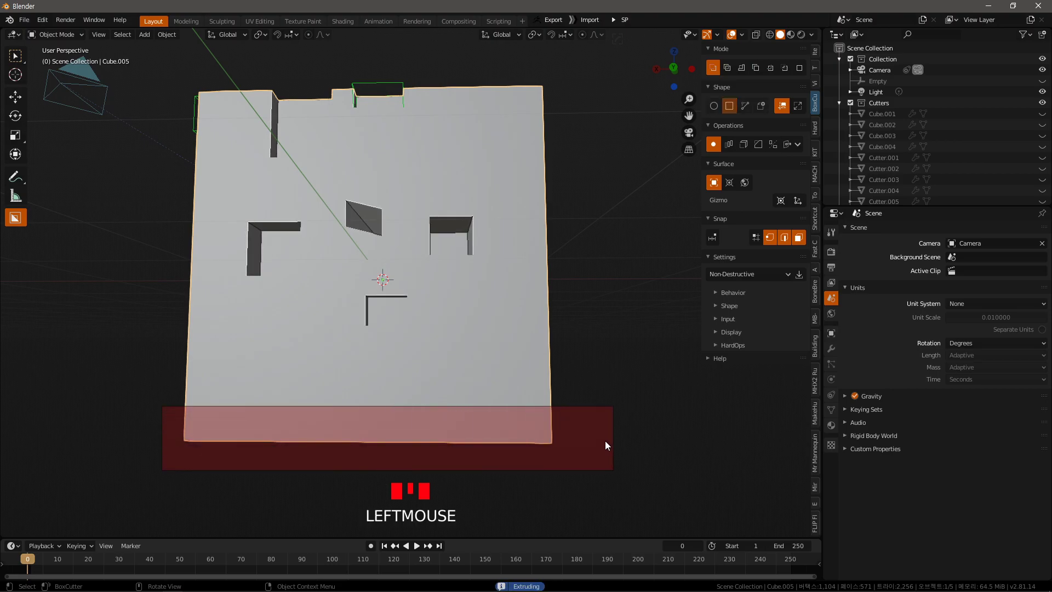
- Cut away the lower part of the block, leaving a thin separated base plate
drag(601, 408, 303, 156)
drag(303, 155, 299, 200)
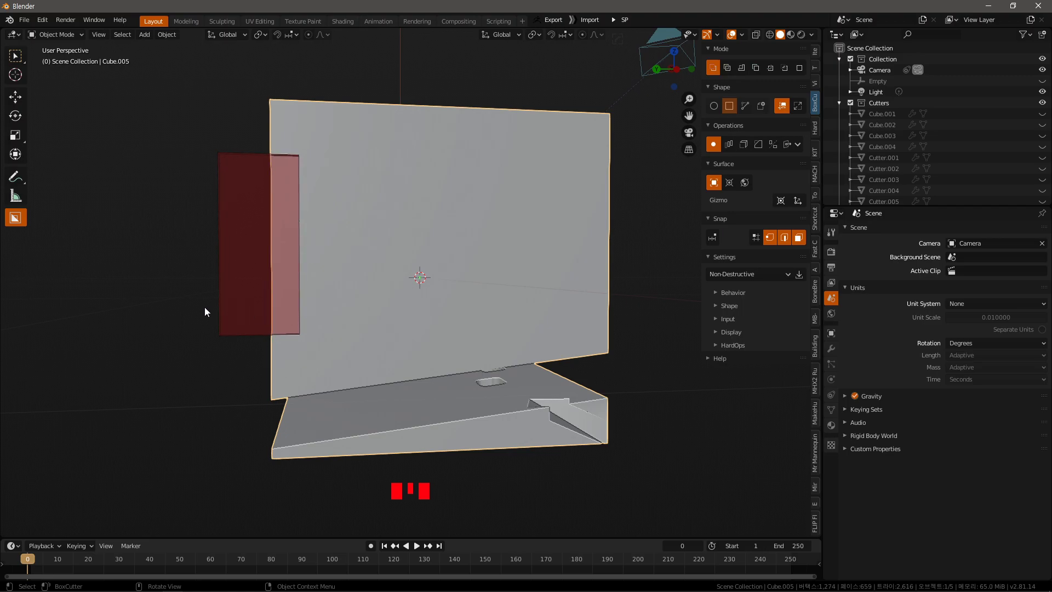
- Outline cuts along the left side and a tall panel cut on the side face
drag(312, 325, 425, 210)
drag(425, 210, 467, 239)
drag(513, 311, 491, 196)
drag(490, 195, 532, 258)
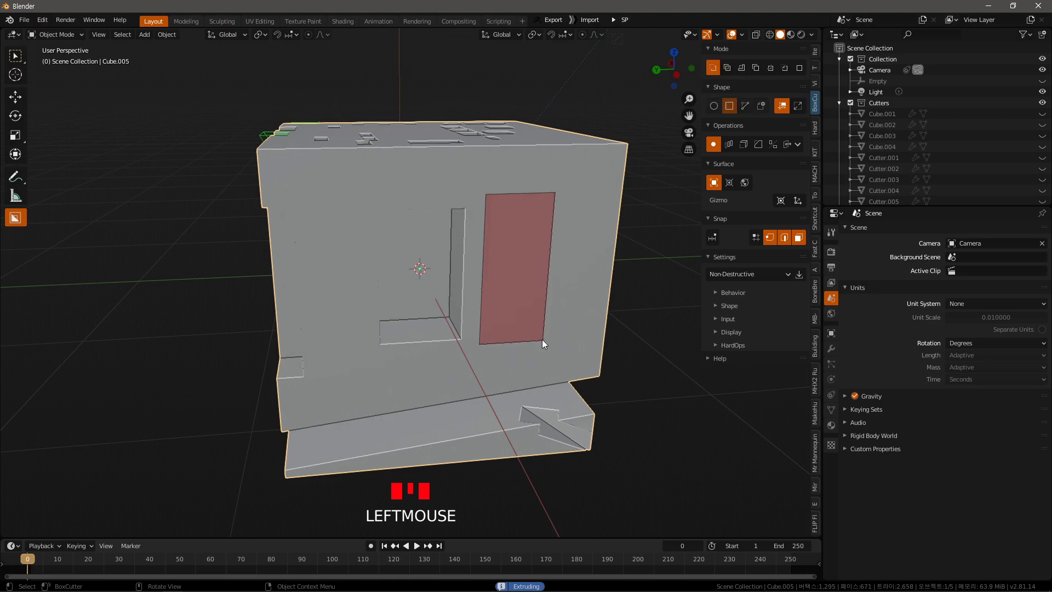
- Orbit and draw box cuts for recessed panels on the side faces
drag(571, 322, 517, 305)
drag(518, 305, 459, 299)
drag(459, 298, 408, 233)
drag(408, 233, 452, 366)
drag(451, 366, 469, 321)
middle_click(431, 320)
drag(418, 314, 425, 272)
middle_click(514, 222)
- Cut large window-like recessed panels and a small box inside one panel
drag(514, 222, 518, 262)
drag(519, 262, 522, 298)
drag(522, 298, 541, 304)
drag(541, 304, 526, 202)
drag(492, 224, 479, 244)
drag(369, 200, 327, 229)
drag(327, 229, 352, 259)
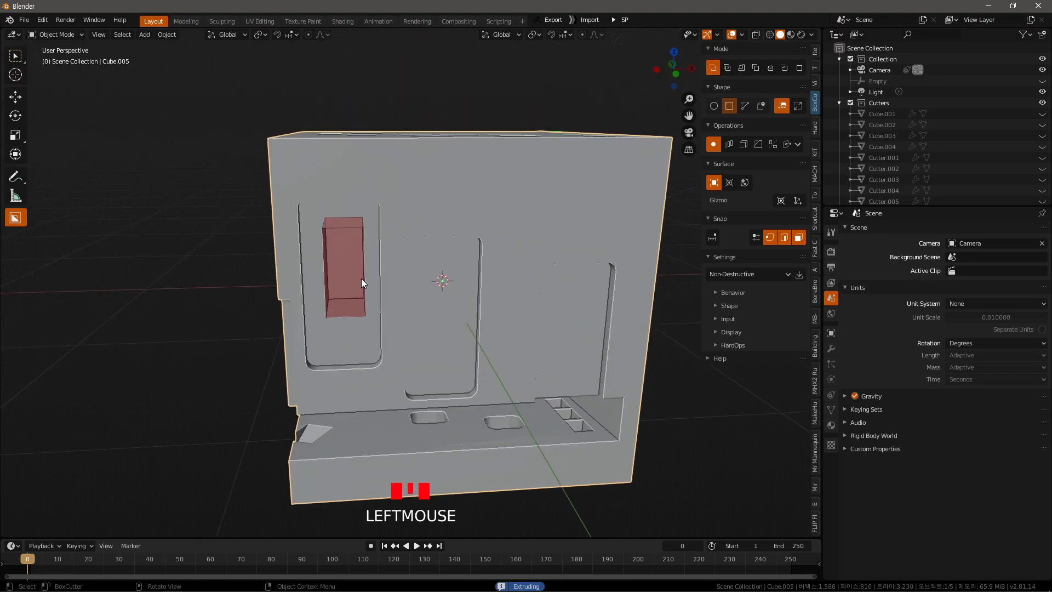
- Cut a tall vertical slot between the recessed panels and review the block
drag(399, 327, 485, 290)
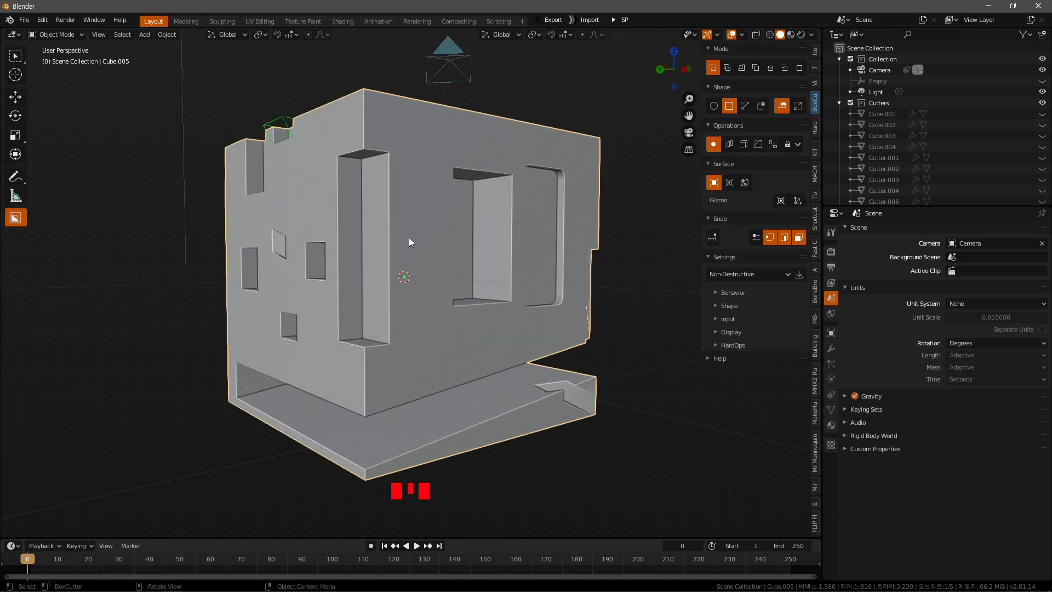
drag(417, 168, 441, 218)
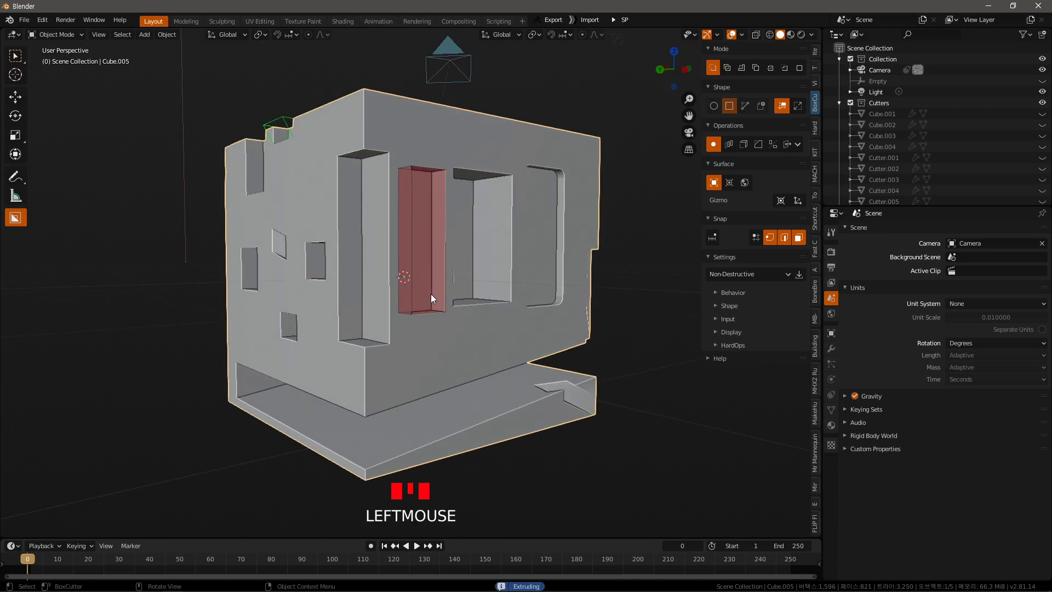
drag(450, 306, 465, 296)
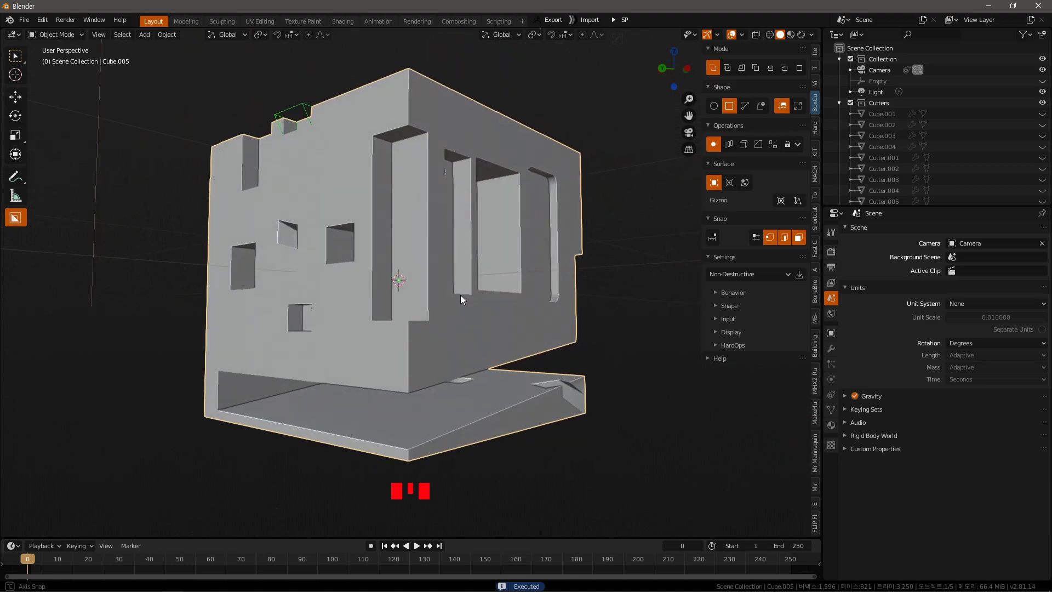